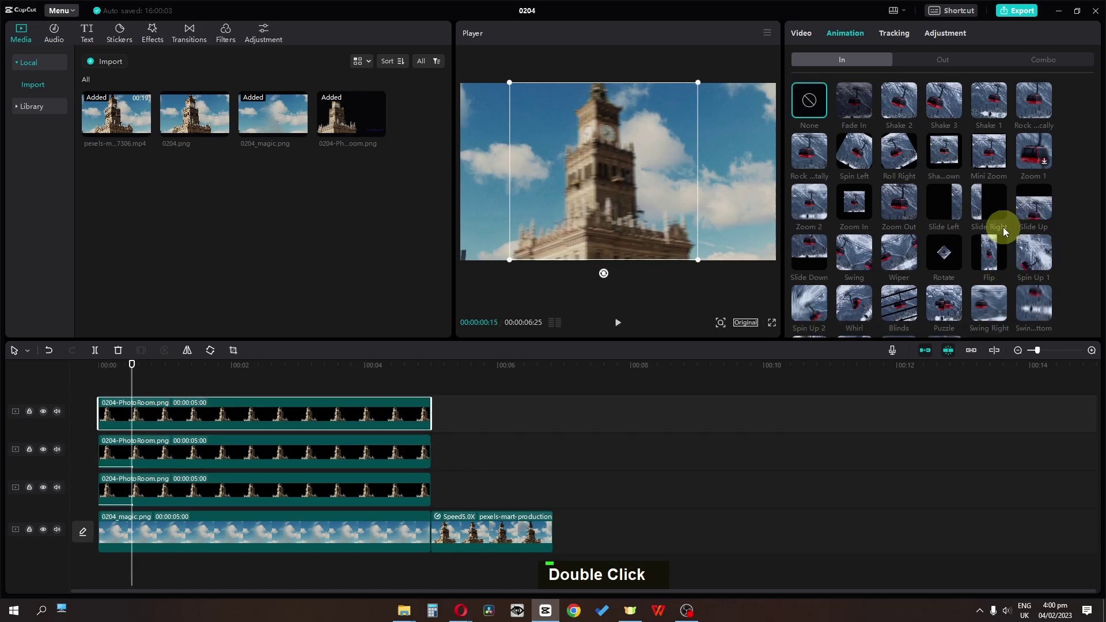
- Preview the three staggered tower cutout layers with the top layer's Slide Up intro
scroll("up", 3)
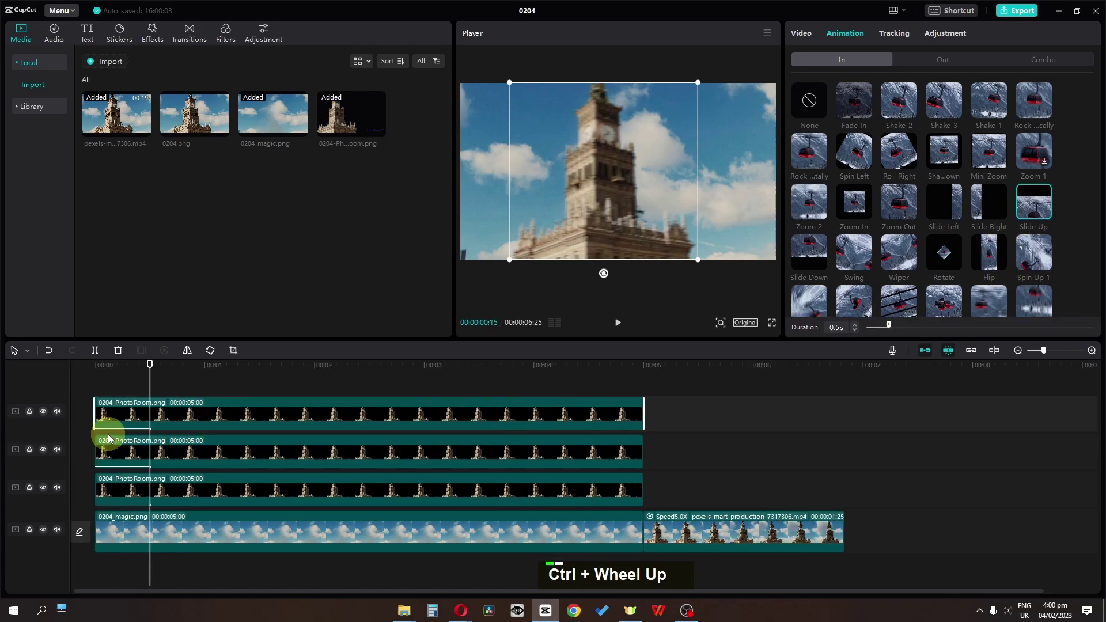
scroll("up", 3)
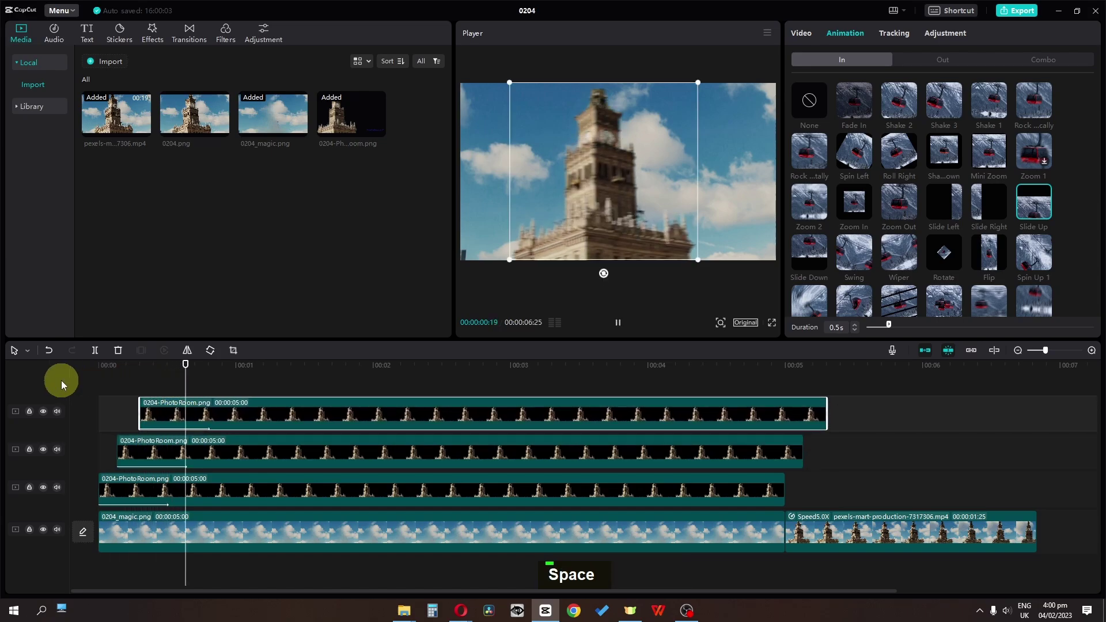
key("space")
key("space")
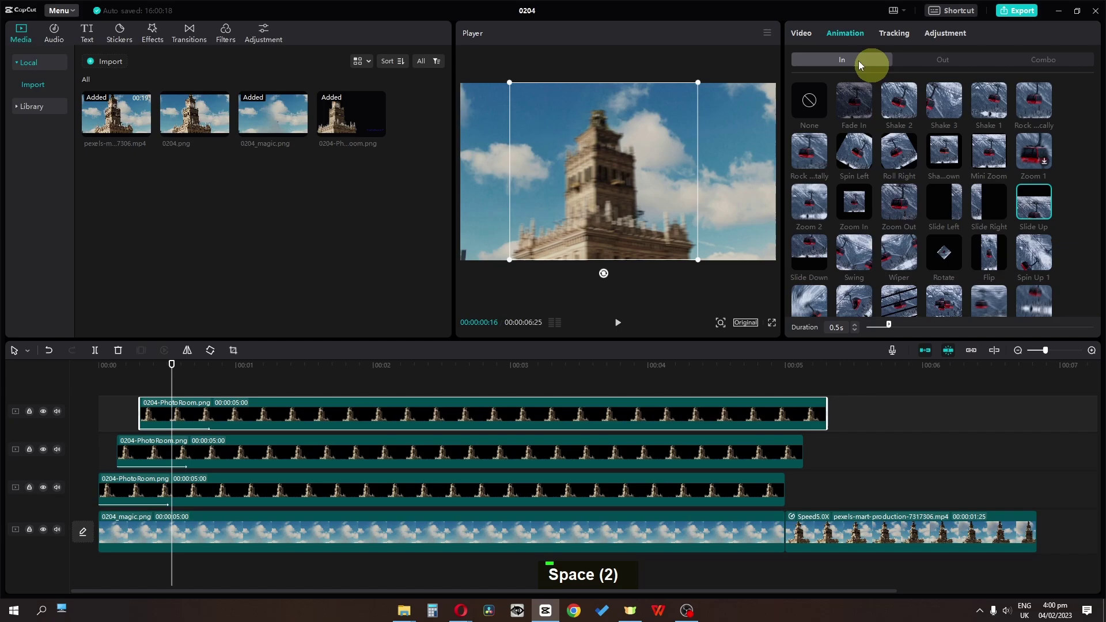
scroll("down", 3)
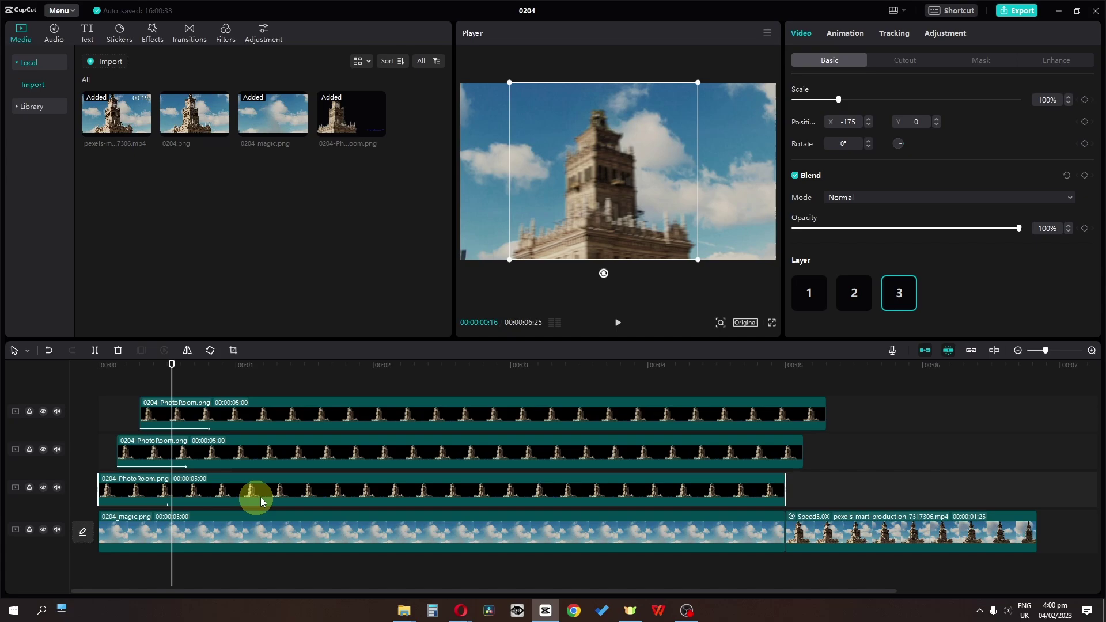
- Shorten the cutout layers' Slide Up intros, the second layer's to 0.2s
key("space")
key("space")
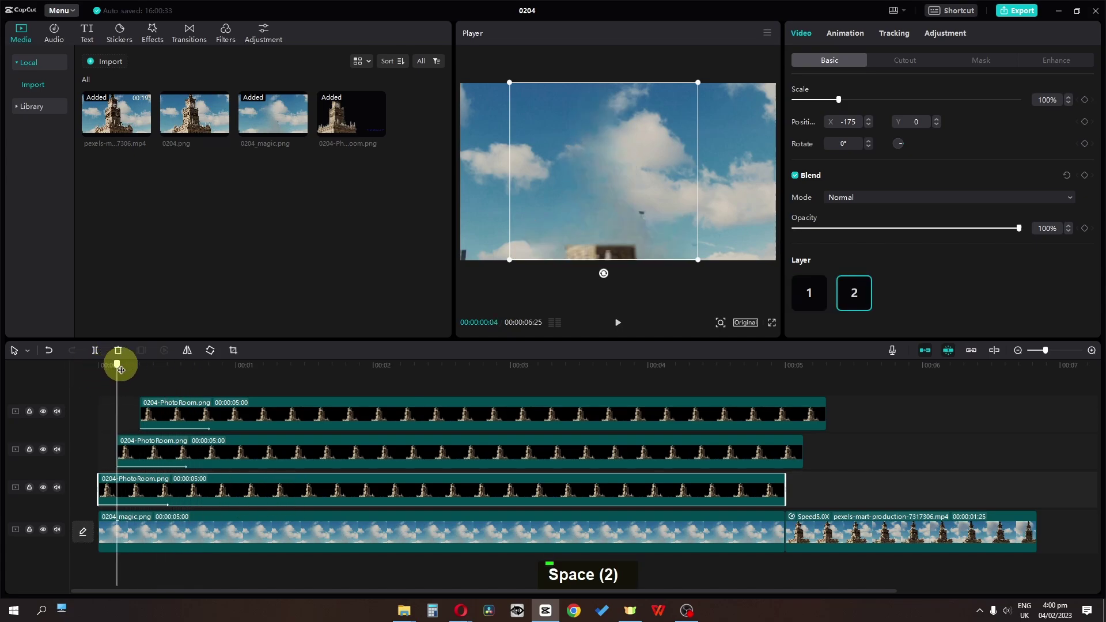
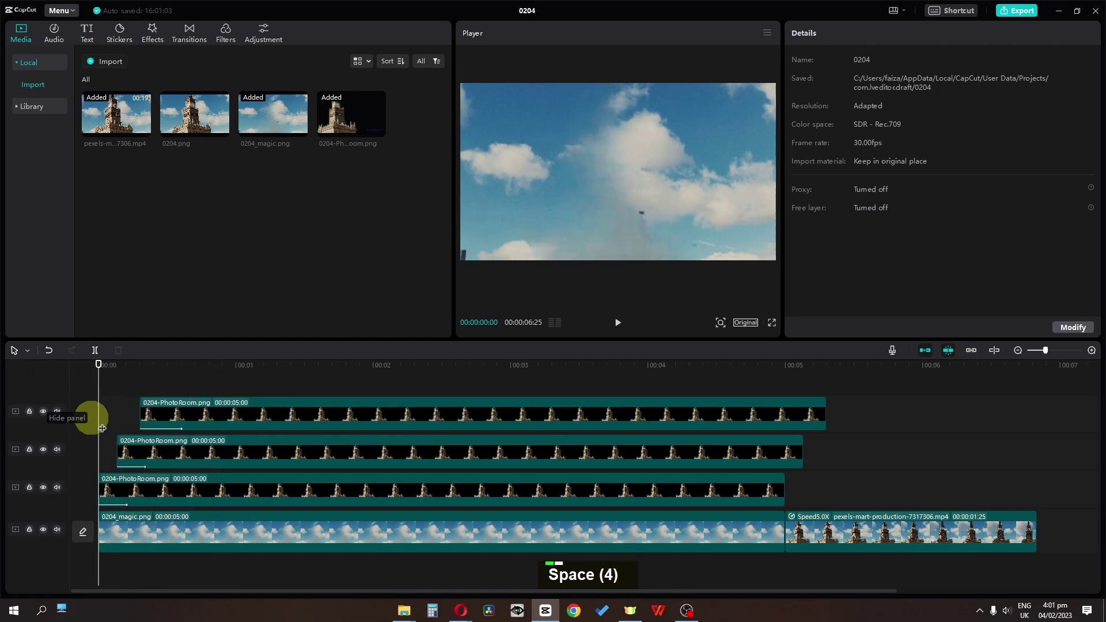
scroll("up", 3)
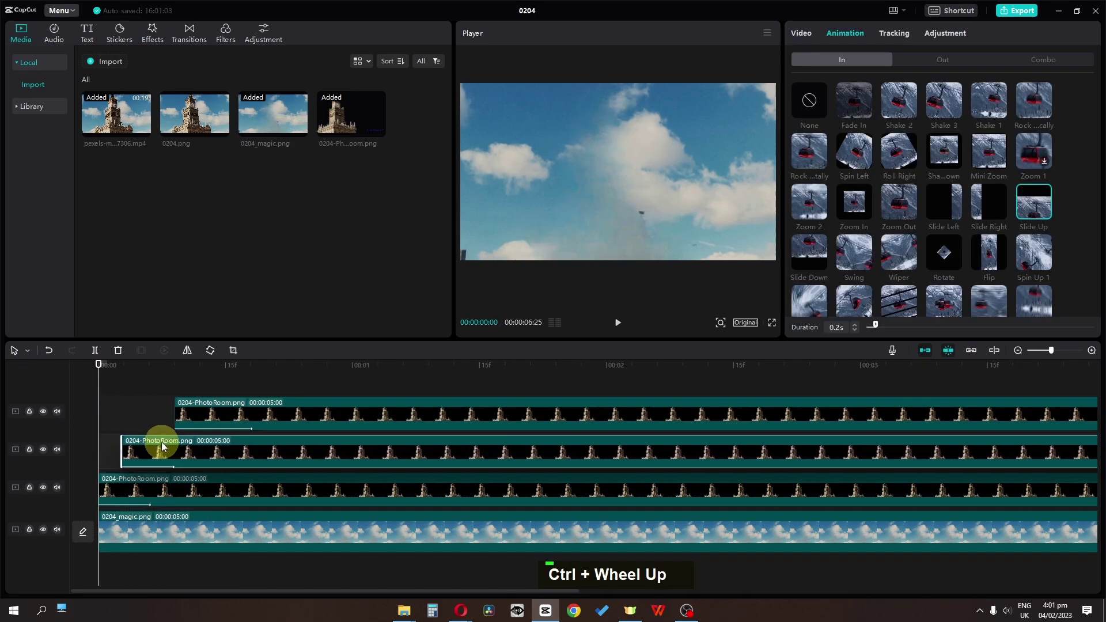
- Trim the cutout layers and background to end at frame 16 where the video begins
key("space")
double_click(180, 369)
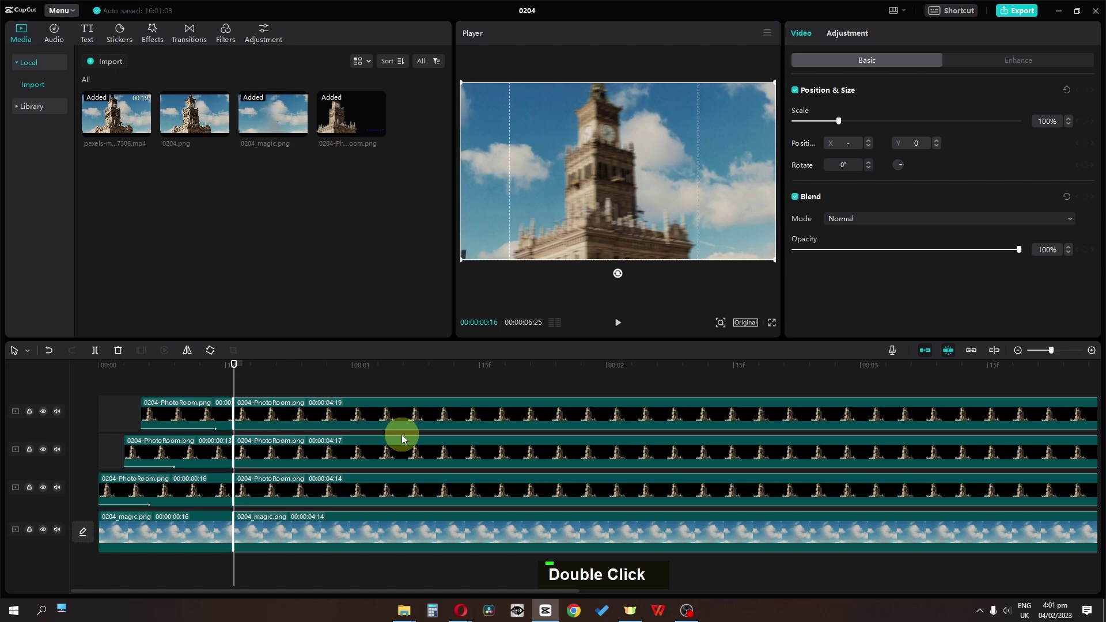
key("Delete")
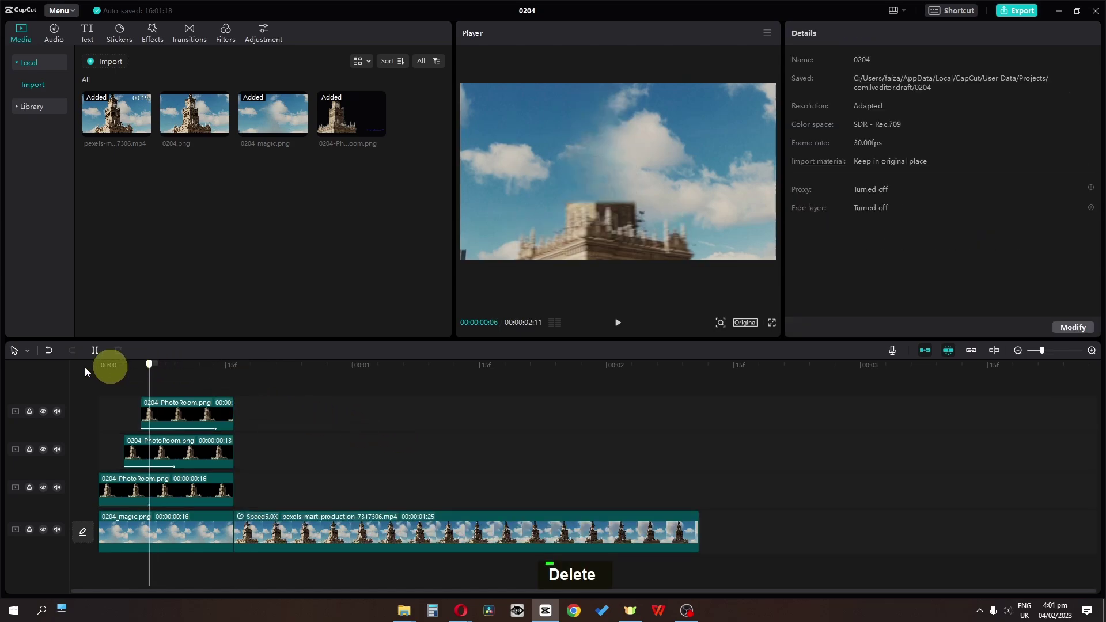
key("space")
- Add a low-range Camera Shake over the opening 16 frames and split it into short pieces
key("space")
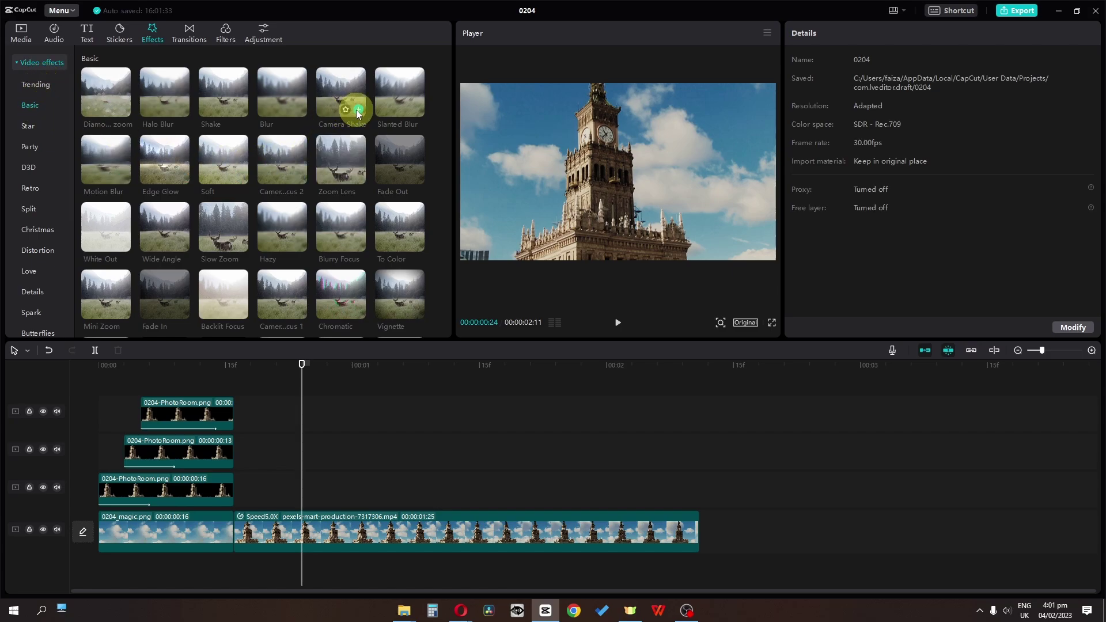
key("space")
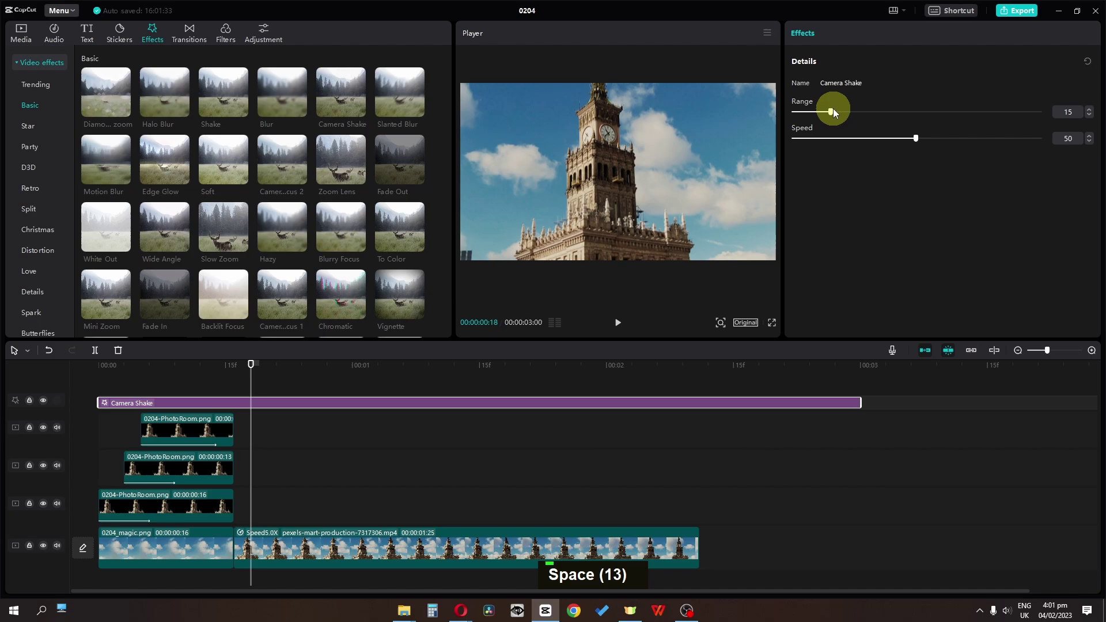
key("space")
key("space")
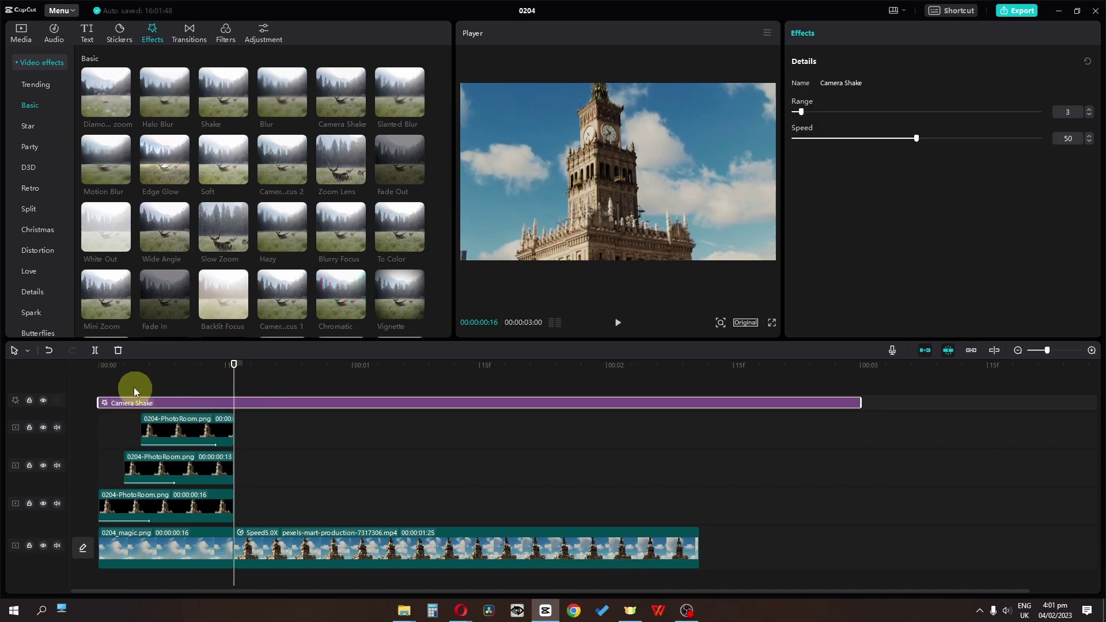
key("BackSpace")
key("space")
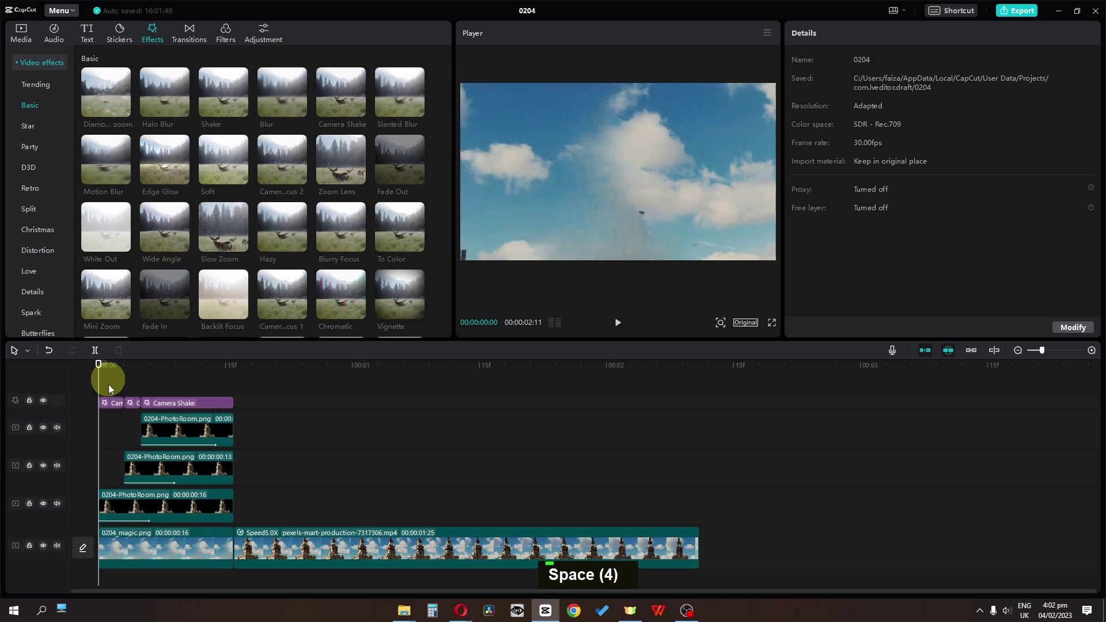
- Set the last shake piece to range 32, speed 14, and merge the opening layers into Compound clip1
double_click(111, 405)
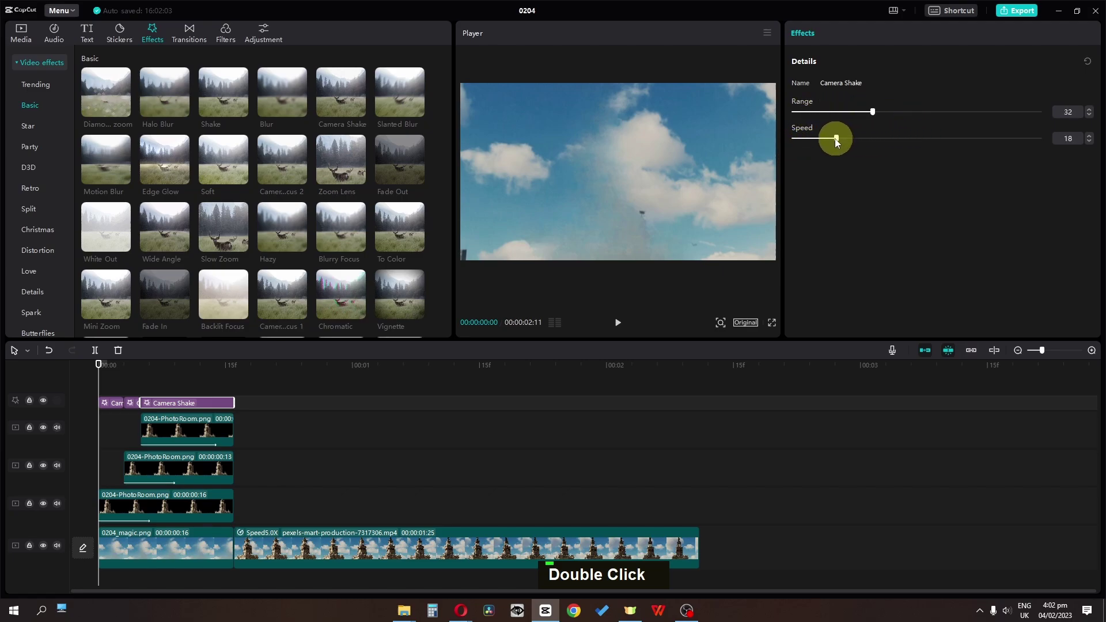
key("space")
key("space")
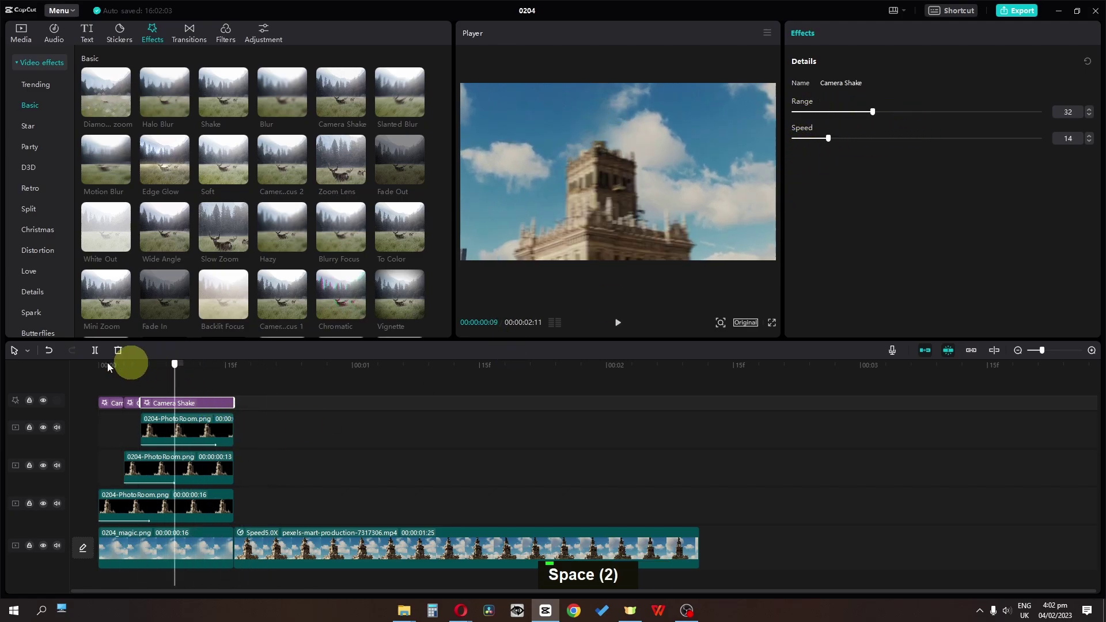
key("space")
key("space")
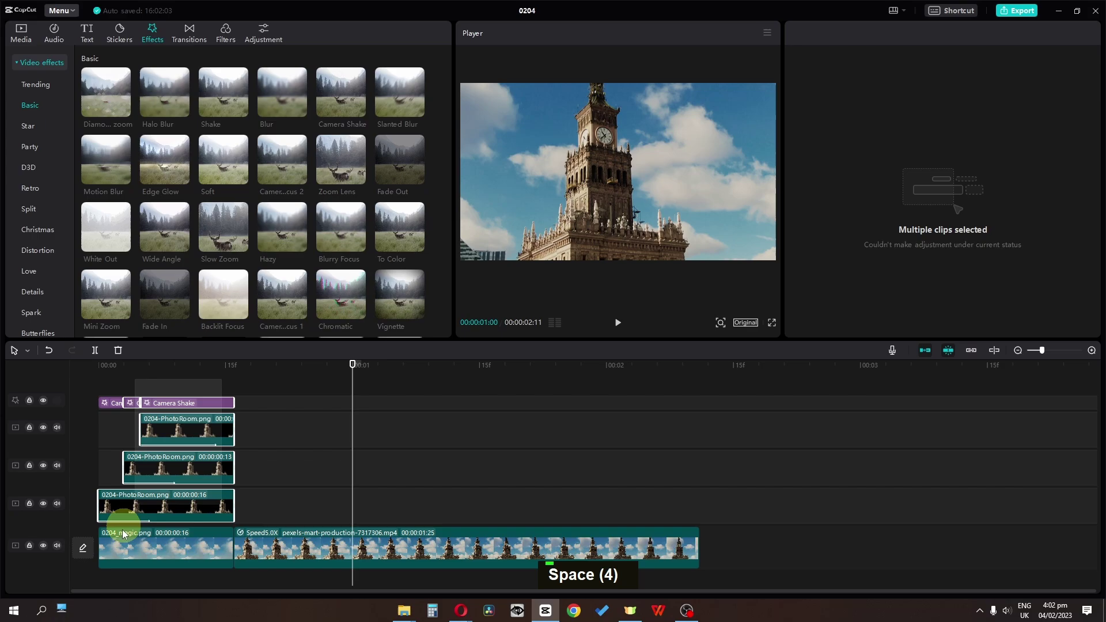
- Join Compound clip1 to the video with a transition, add Umber filter and contrast −27 adjustment, preview full screen
right_click(128, 557)
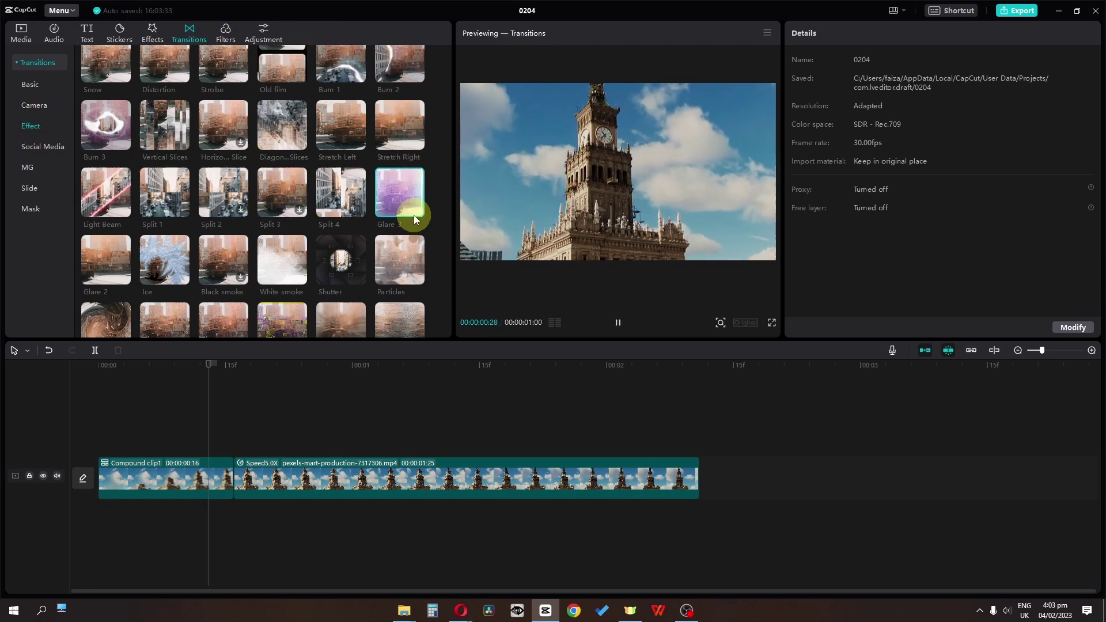
key("space")
key("space")
key("space")
key("space")
key("space")
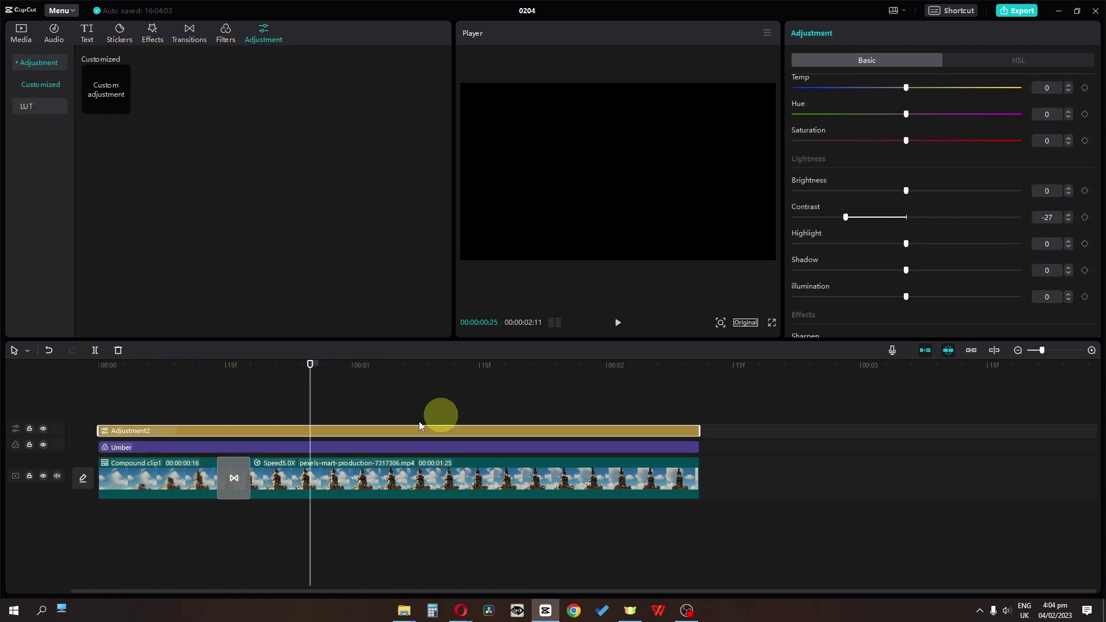